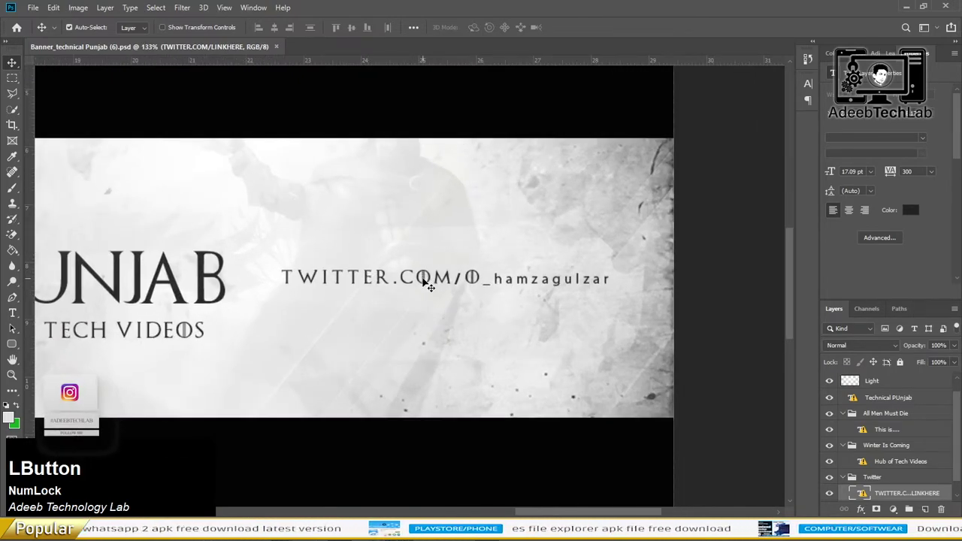
- Delete the TWITTER.COM/LINKHERE text layer from the Twitter group
key(Delete)
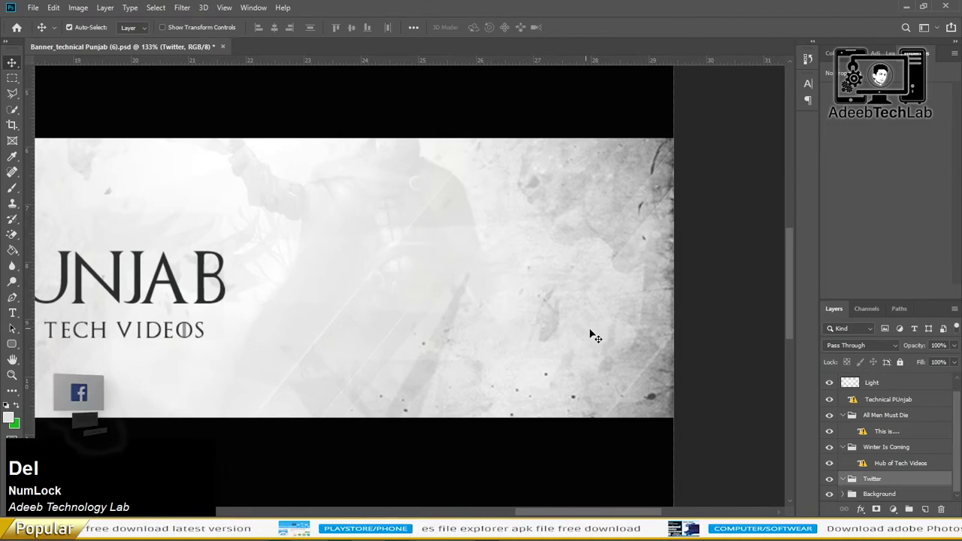
- Bring the main title text area into view with the Light layer hidden
scroll(down, 3)
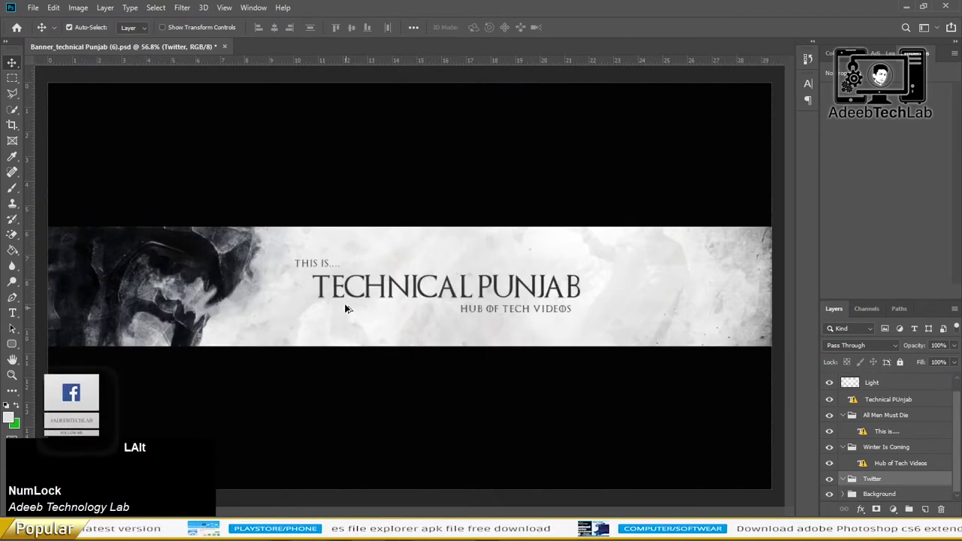
scroll(up, 3)
scroll(up, 3)
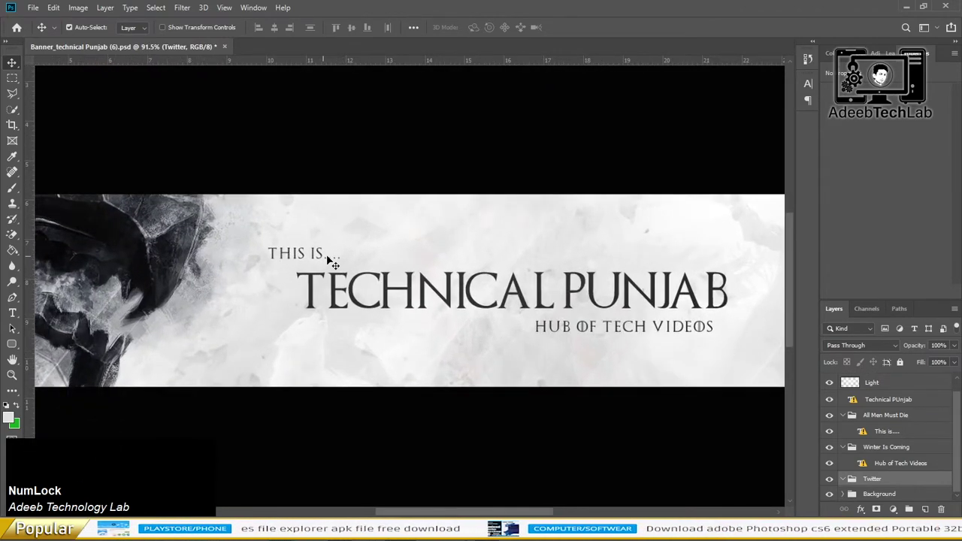
scroll(down, 3)
scroll(up, 3)
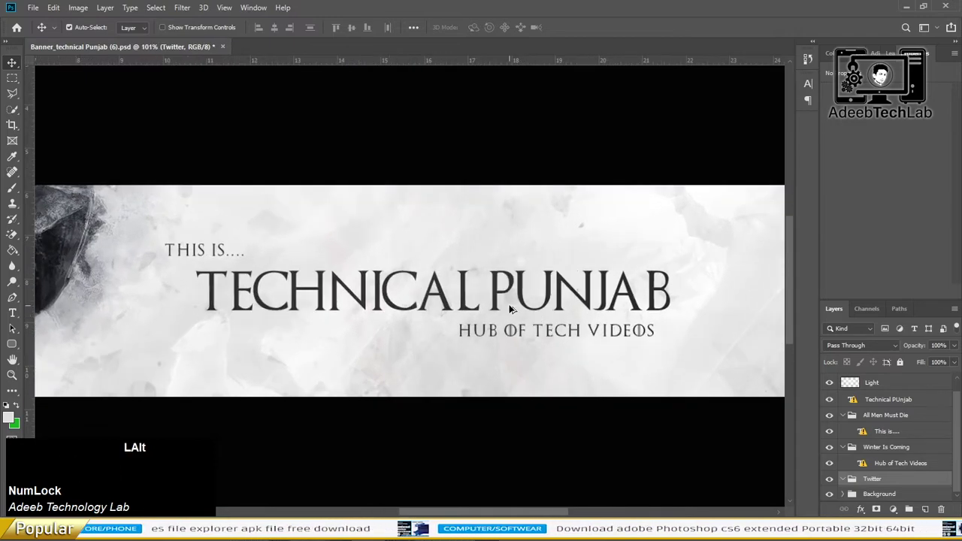
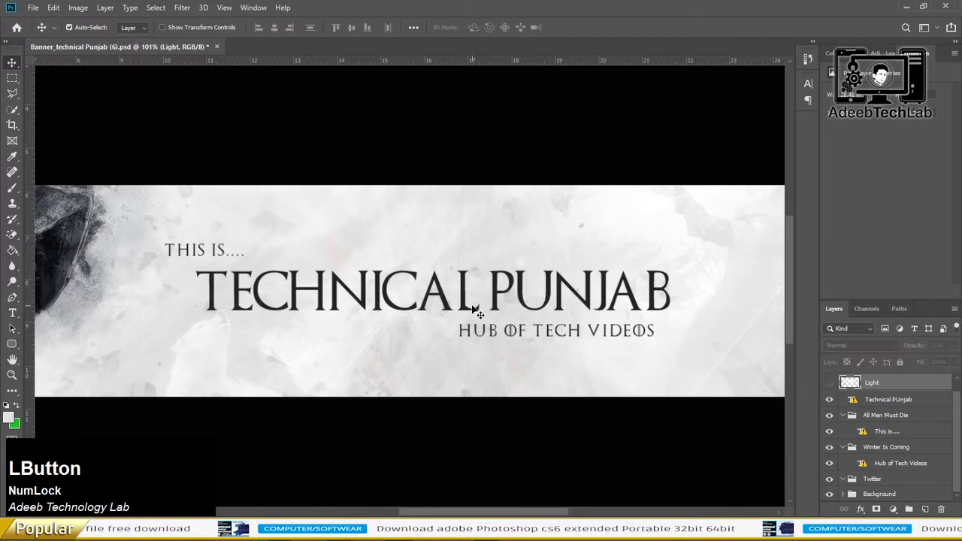
- Retype the title as 'Adeeb Technology Lab' with 'Technology' bold, enlarged to fit above the tagline
key(space)
key(space)
click(932, 141)
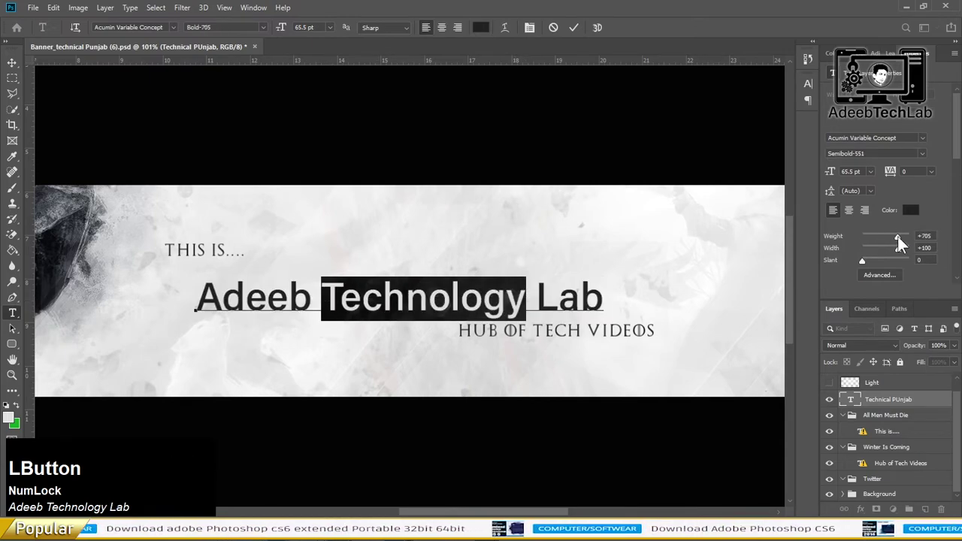
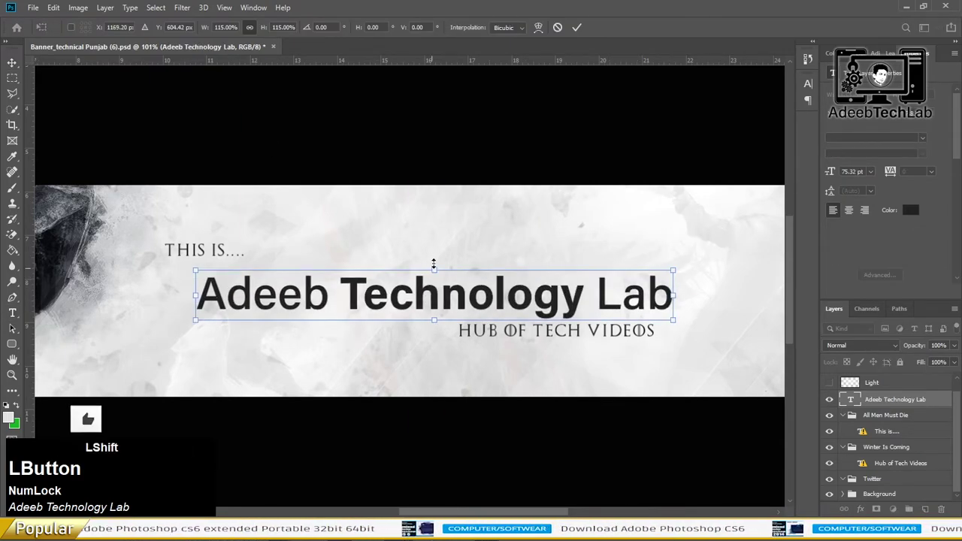
key(Return)
key(Up)
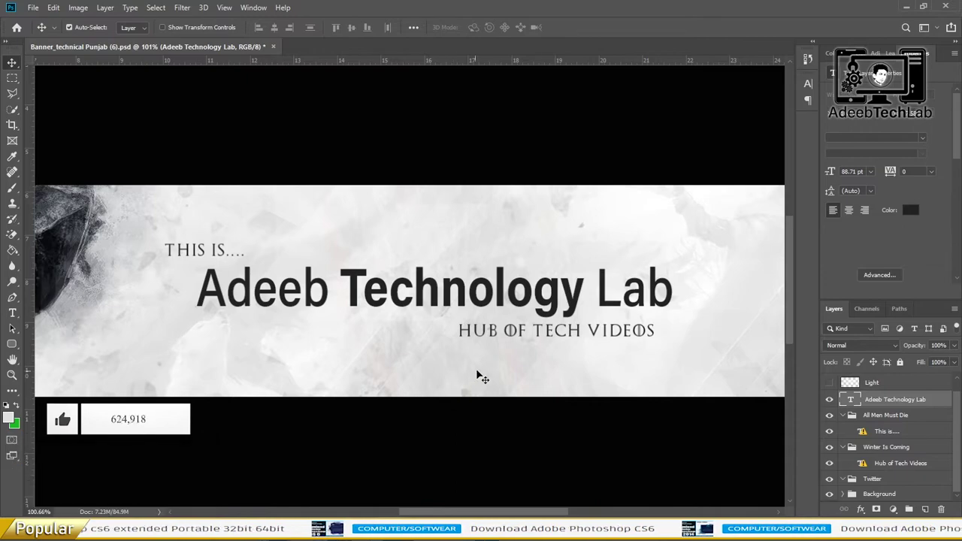
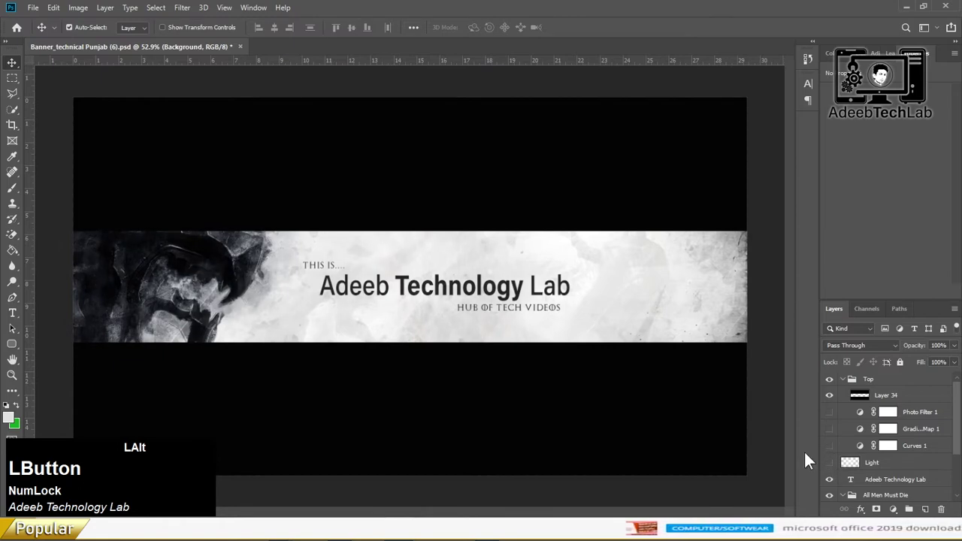
- Save a copy as JPEG named 'Banner_technical Punjab (6)'
scroll(up, 3)
key(ctrl+alt+s)
key(s)
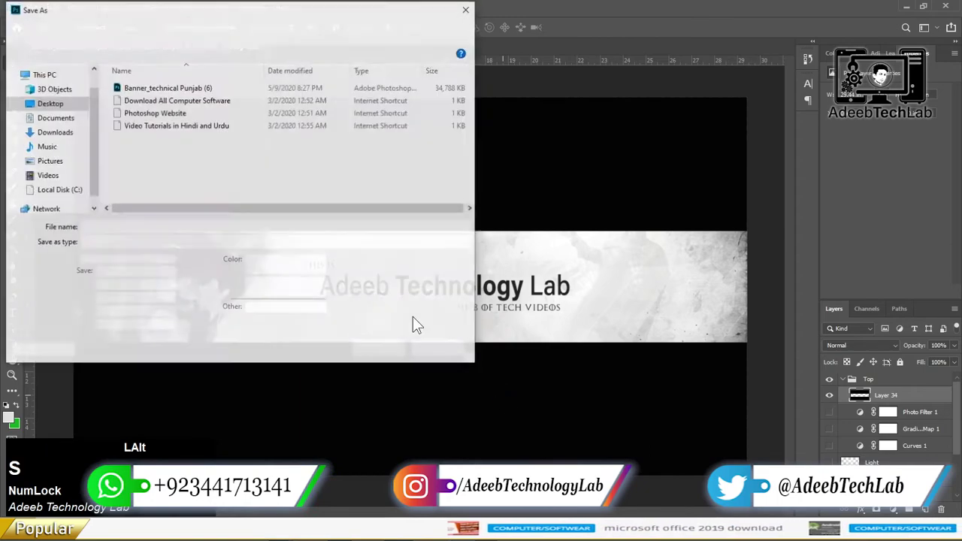
click(209, 249)
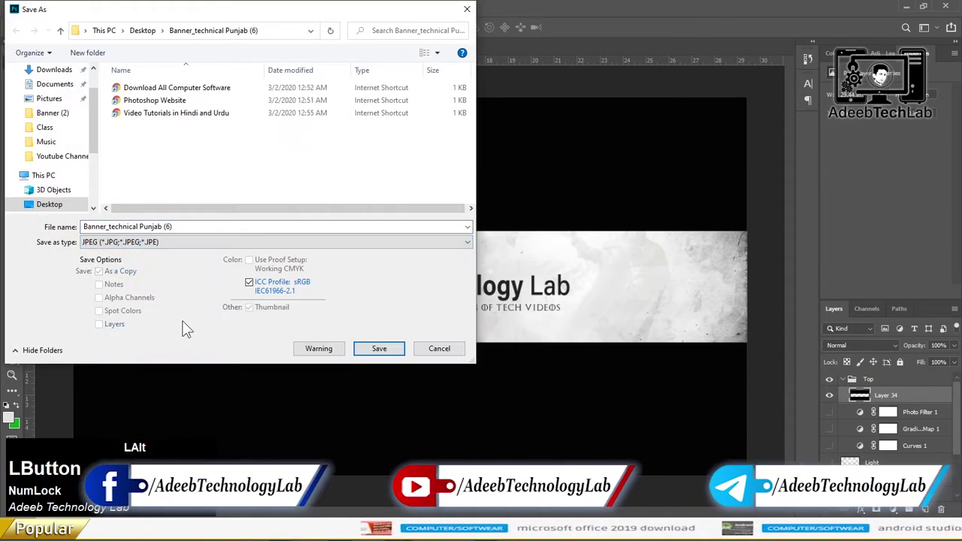